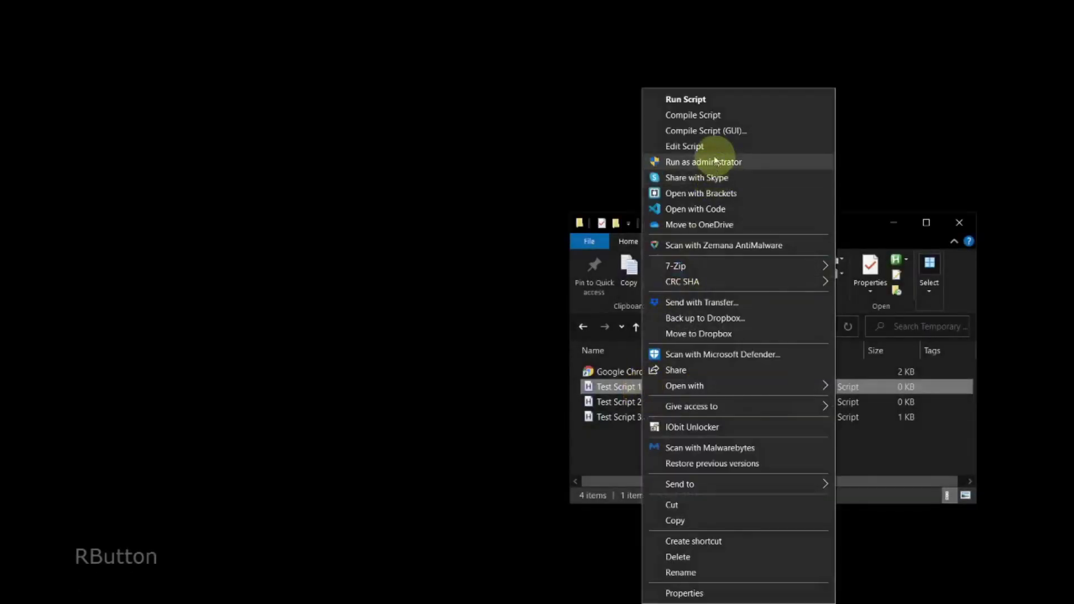
Open Test Script 1.ahk in the editor and scroll through to its end.
{"action": "left_click", "coordinate": [719, 150]}
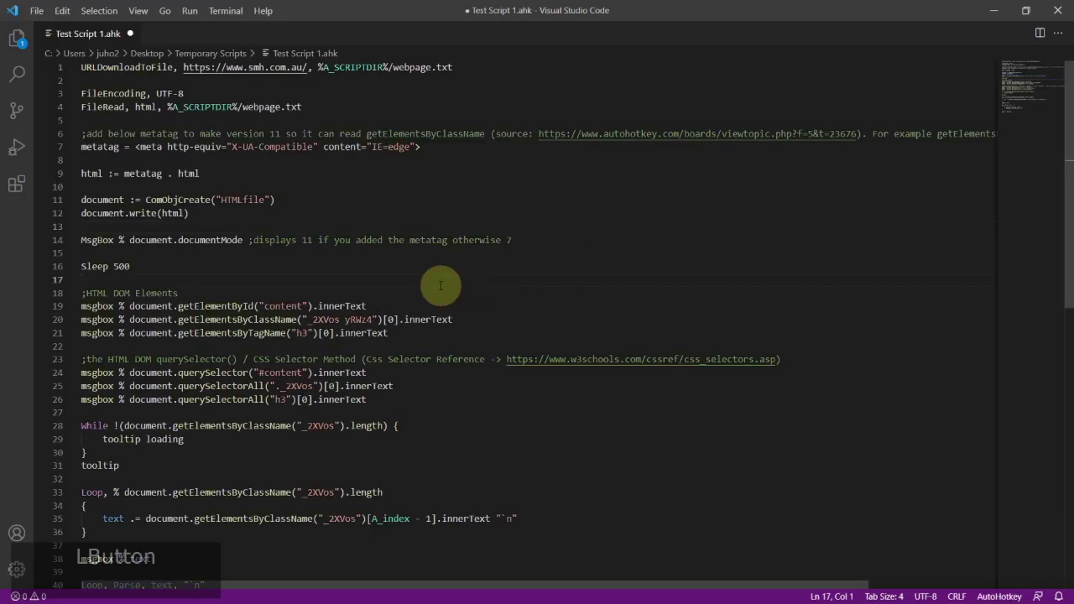
{"action": "scroll", "scroll_direction": "down", "scroll_amount": 3}
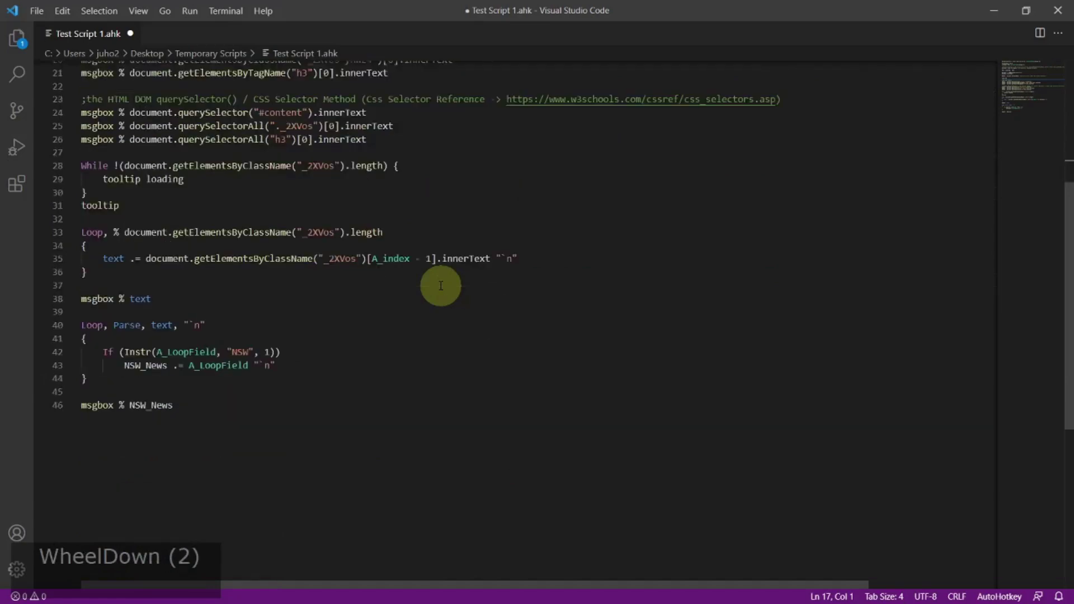
{"action": "scroll", "scroll_direction": "down", "scroll_amount": 3}
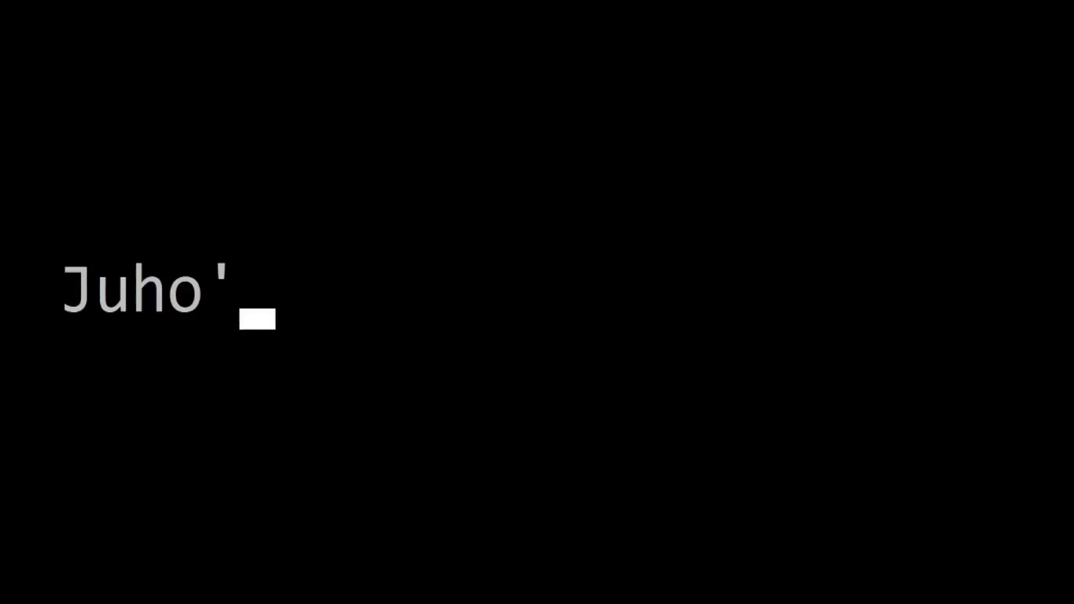
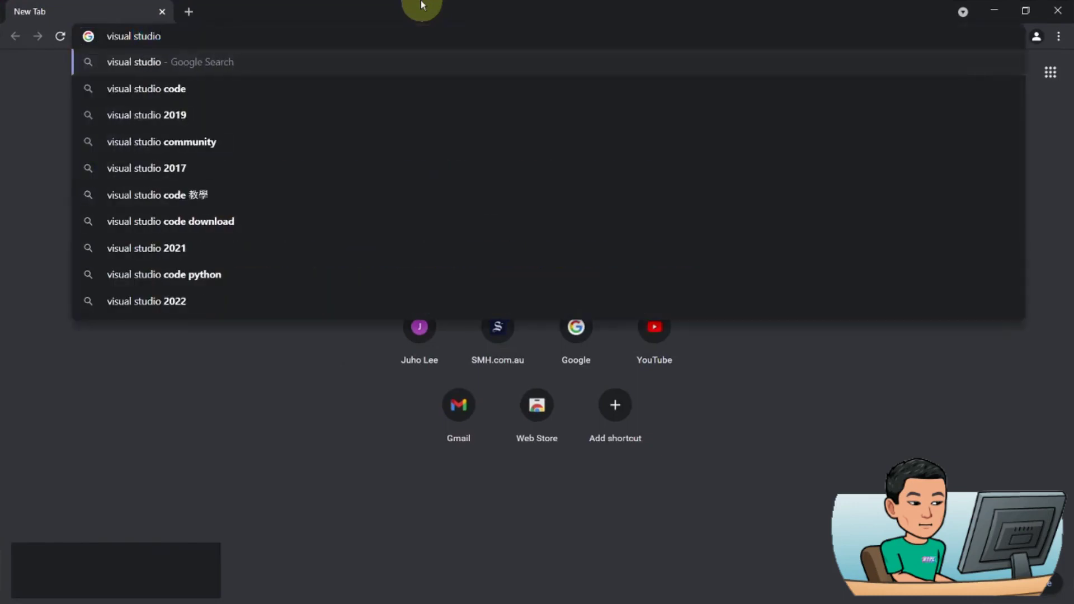
Search Google for 'visual studio code' to reach the official download site.
{"action": "type", "text": "code"}
{"action": "key", "text": "Return"}
{"action": "key", "text": "Return"}
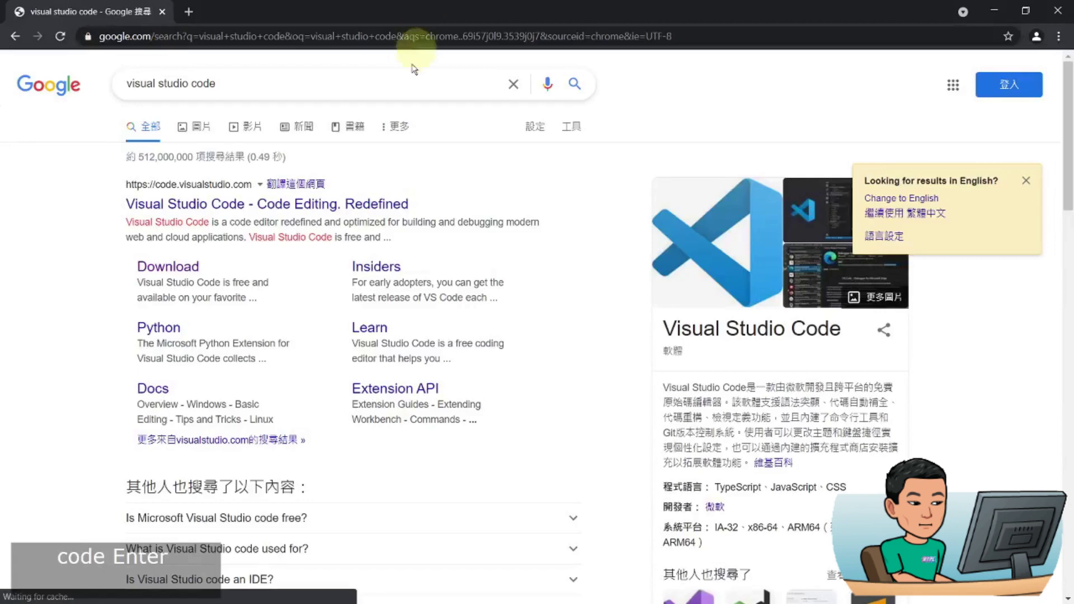
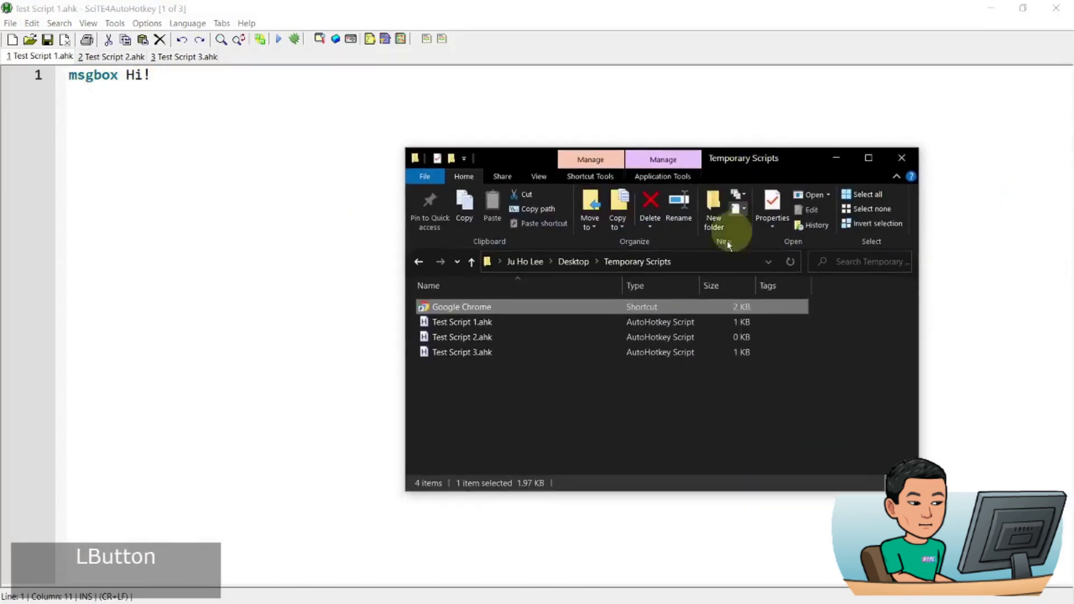
Select Test Script 1.ahk (10 bytes) in the Temporary Scripts folder.
{"action": "left_click", "coordinate": [518, 329]}
{"action": "left_click", "coordinate": [542, 354]}
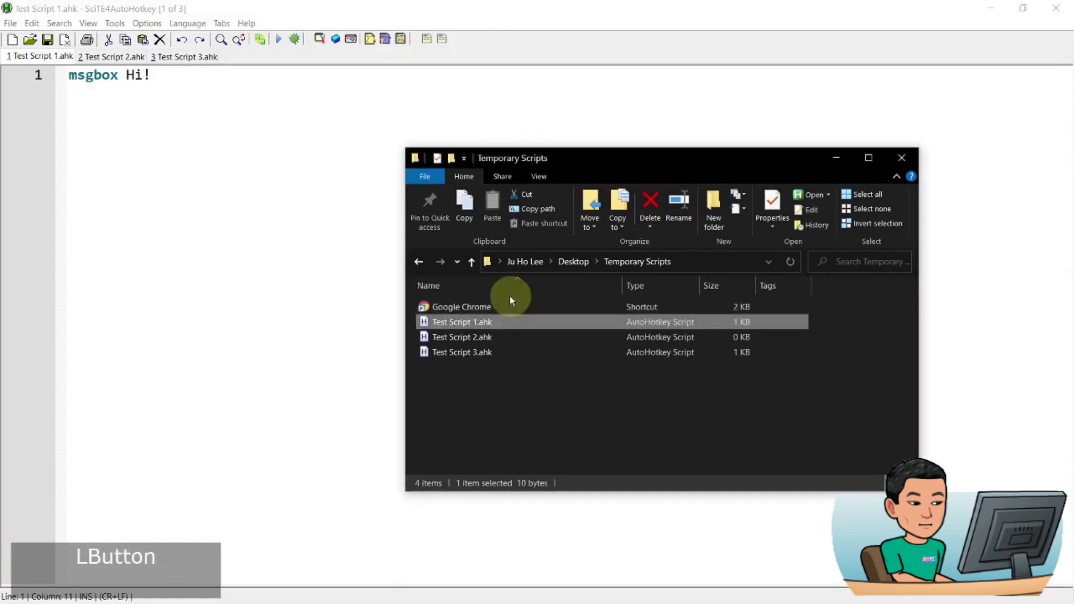
Open Test Script 1.ahk from Temporary Scripts through VS Code's Open File dialog.
{"action": "key", "text": "super+5"}
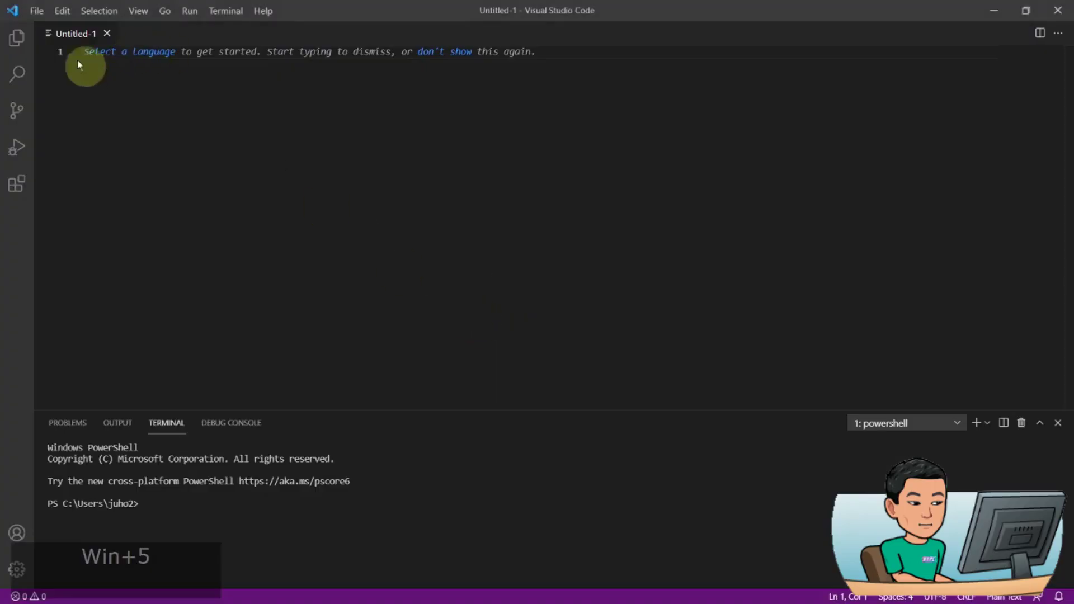
{"action": "left_click", "coordinate": [38, 19]}
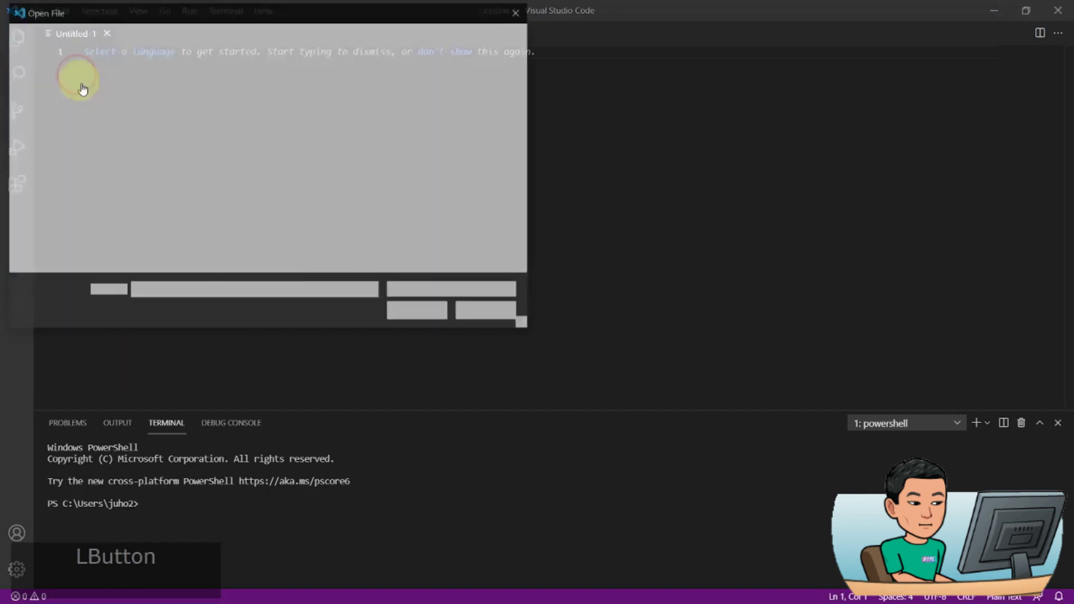
{"action": "left_click", "coordinate": [276, 101]}
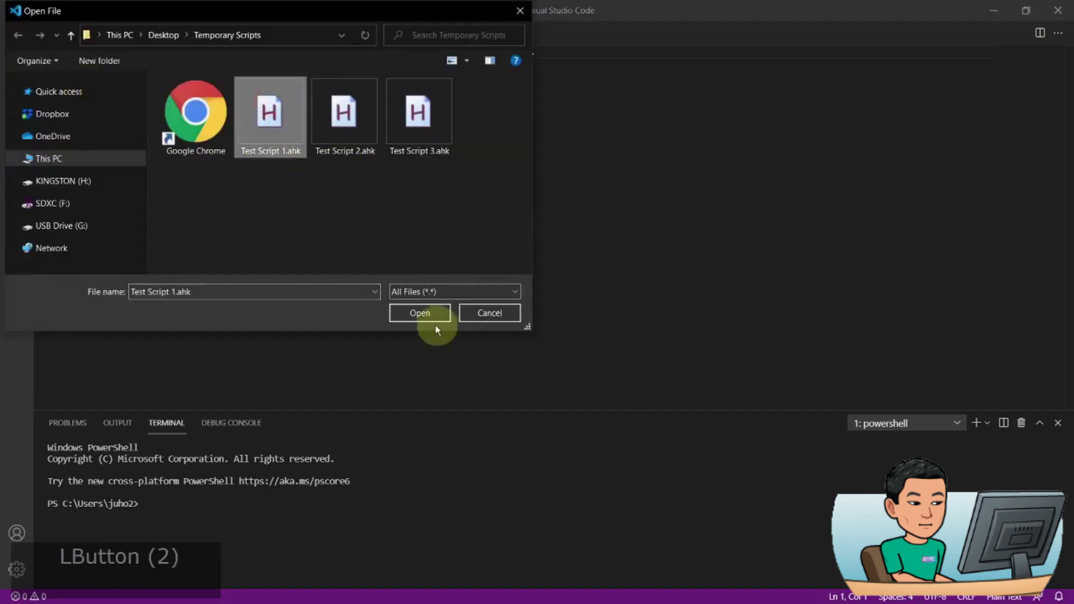
{"action": "left_click", "coordinate": [437, 316]}
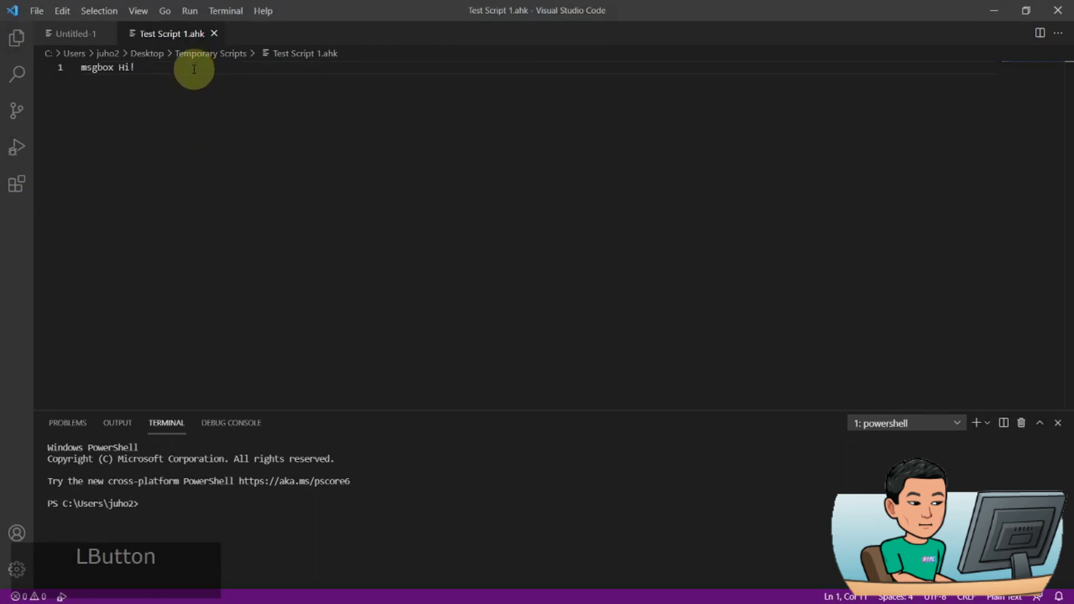
Load the AutoHotkey extension's Marketplace page in a new browser tab and start its install.
{"action": "key", "text": "super+4"}
{"action": "left_click", "coordinate": [541, 435]}
{"action": "key", "text": "ctrl+t"}
{"action": "key", "text": "ctrl+v"}
{"action": "key", "text": "Return"}
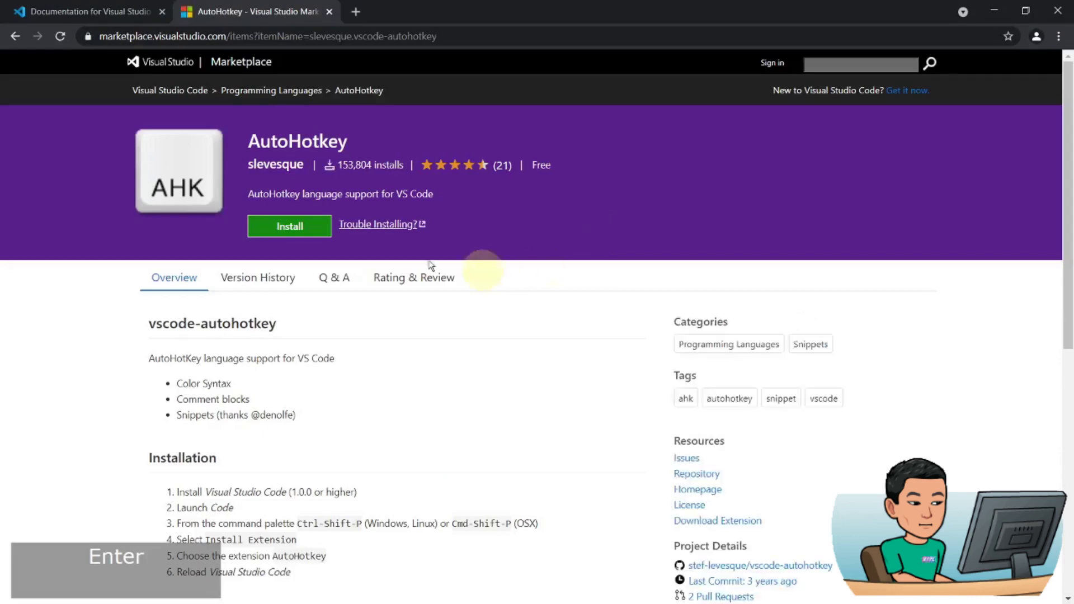
{"action": "left_click", "coordinate": [249, 232]}
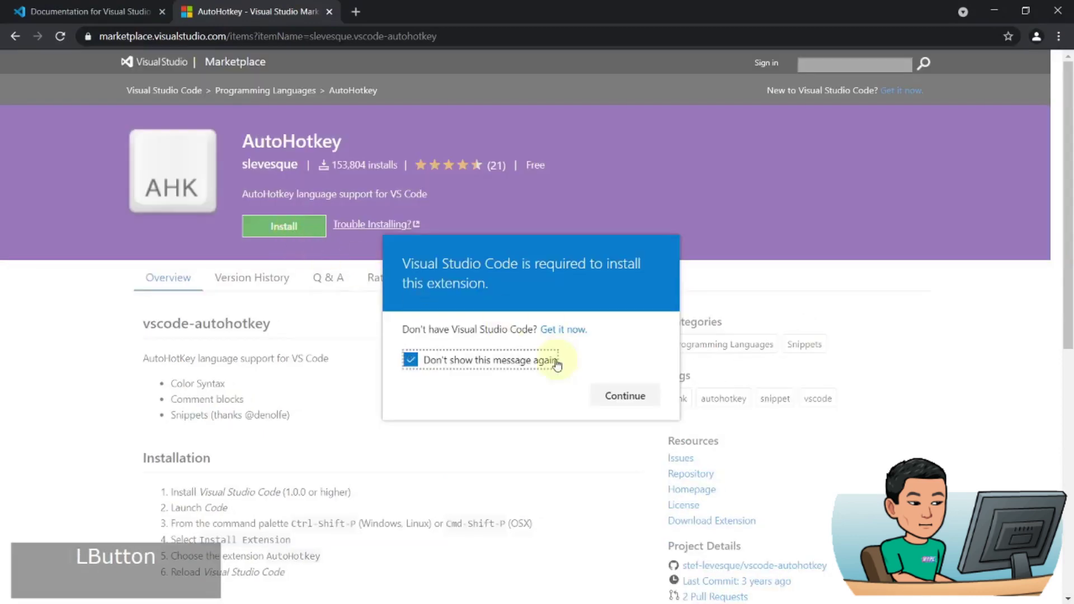
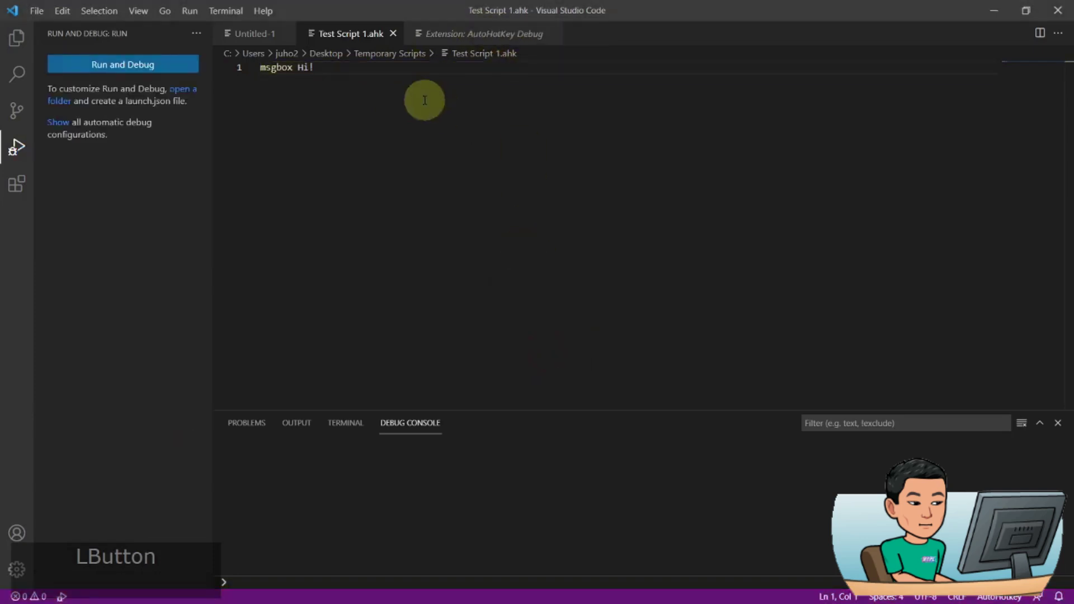
Replace the msgbox line with var := 1, var ++, msgbox % var.
{"action": "key", "text": "Return"}
{"action": "key", "text": "Up"}
{"action": "type", "text": "var"}
{"action": "key", "text": "BackSpace"}
{"action": "type", "text": "="}
{"action": "key", "text": "Return"}
{"action": "type", "text": "var"}
{"action": "key", "text": "Down"}
{"action": "key", "text": "End"}
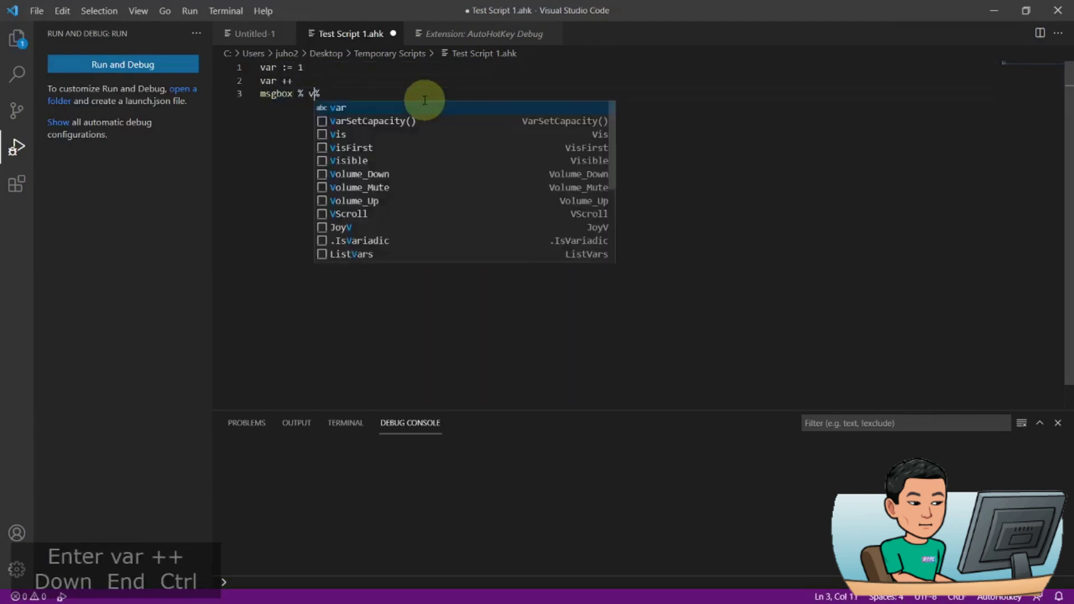
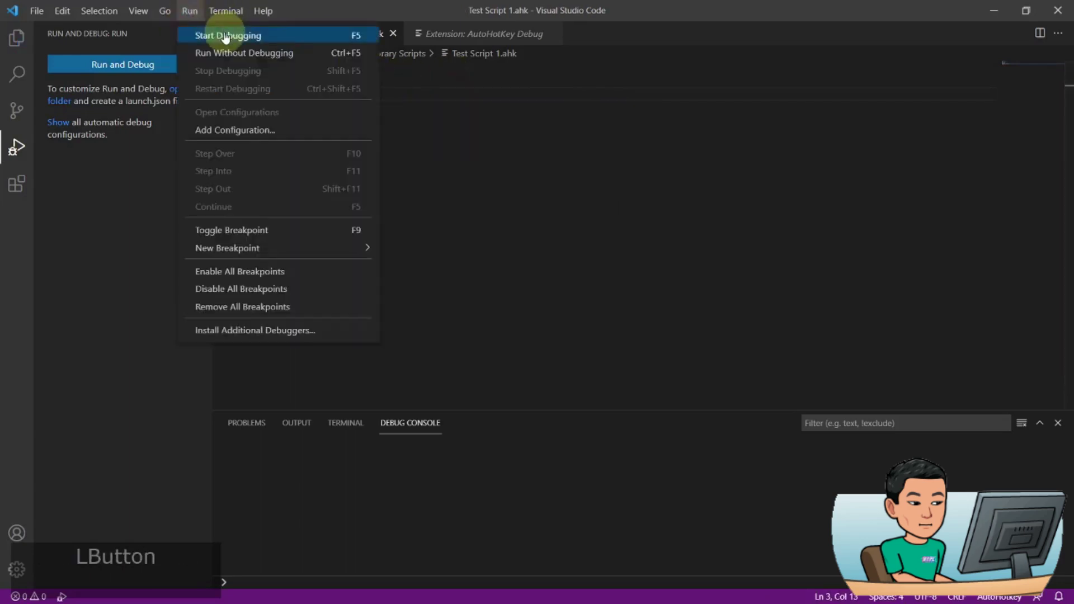
Run the counter script in the debugger to show 2, then clear the file and save it.
{"action": "key", "text": "F5"}
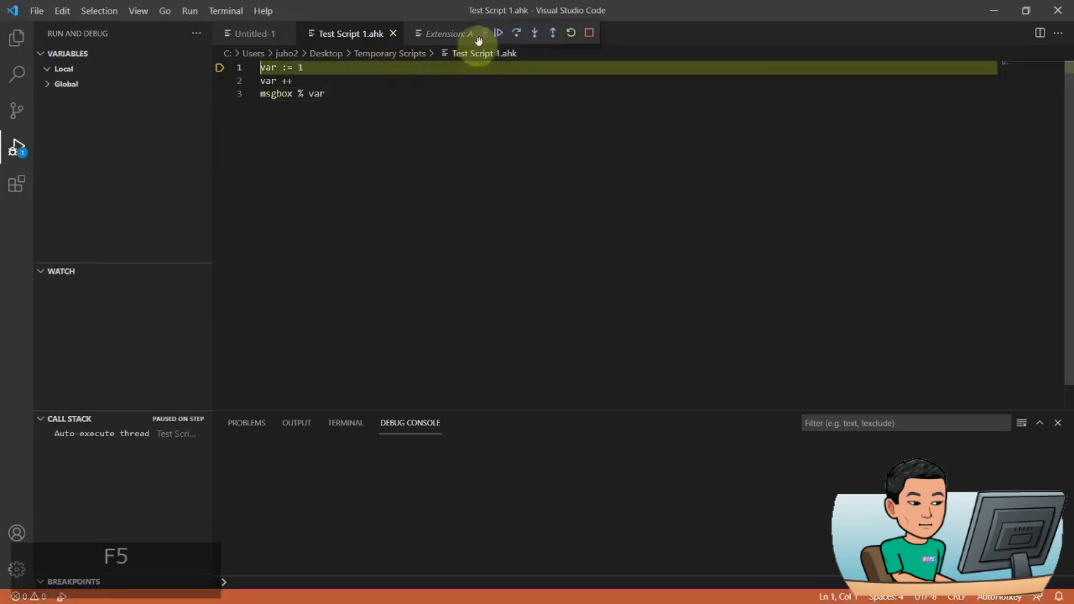
{"action": "left_click", "coordinate": [494, 36]}
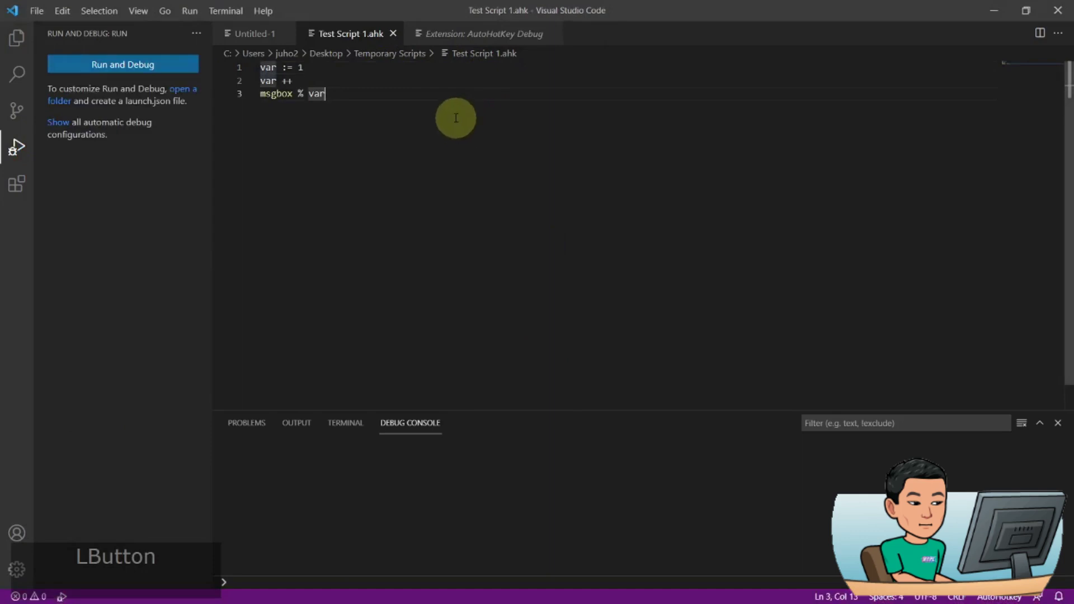
{"action": "key", "text": "ctrl+a"}
{"action": "key", "text": "Delete"}
{"action": "key", "text": "ctrl+s"}
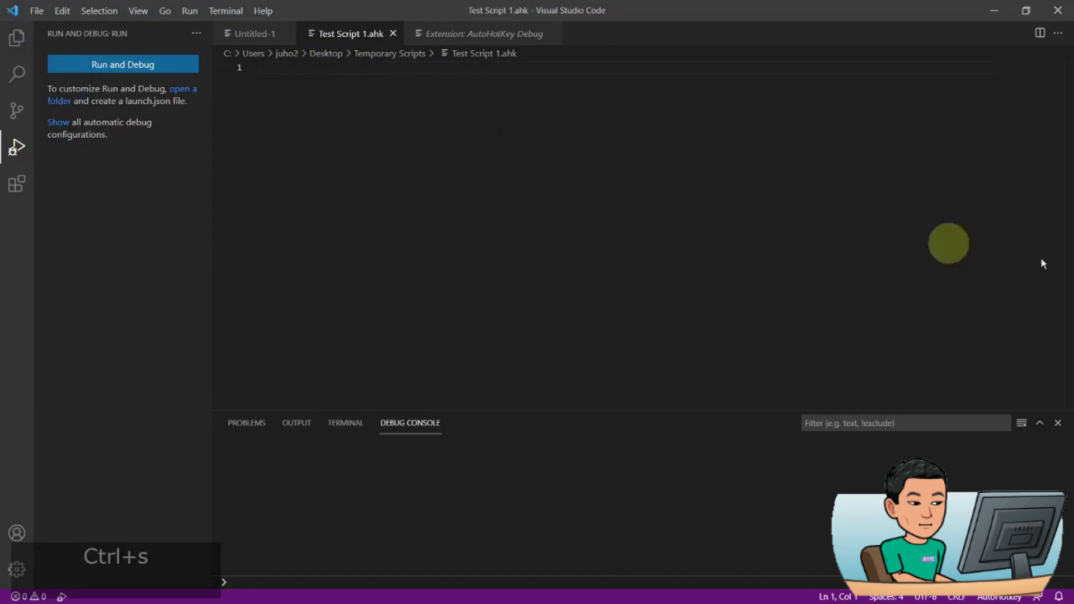
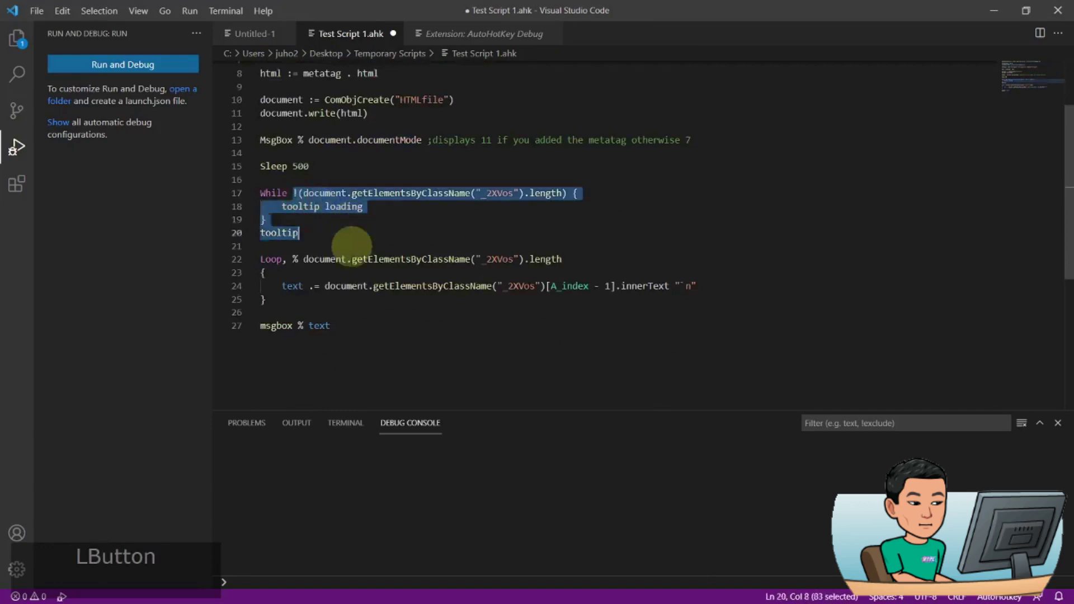
Run the pasted news-scraping script, dismiss its headlines message box and return to the top.
{"action": "left_click", "coordinate": [349, 330]}
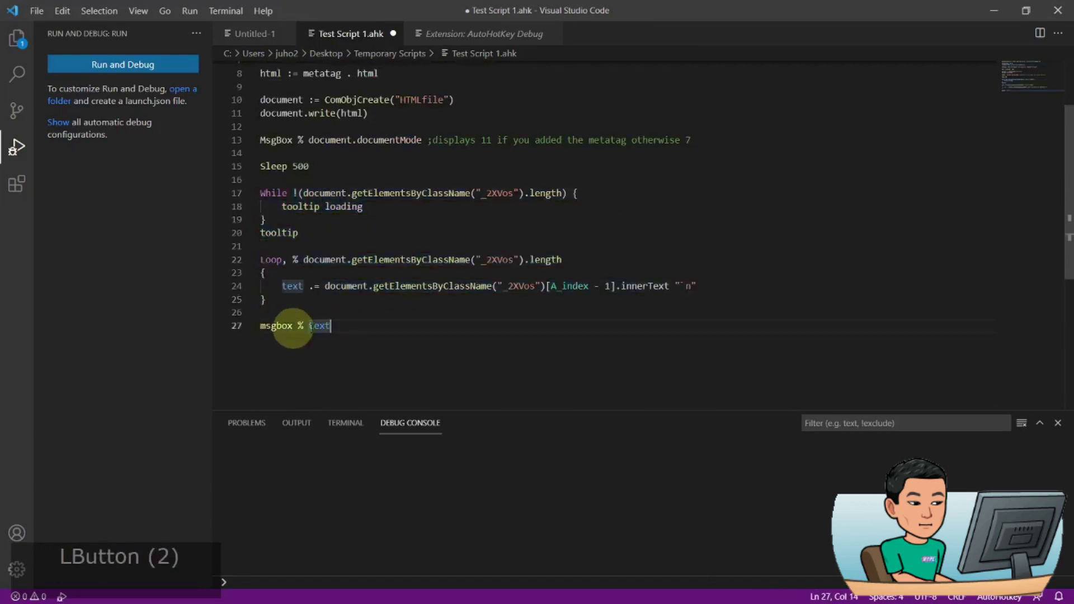
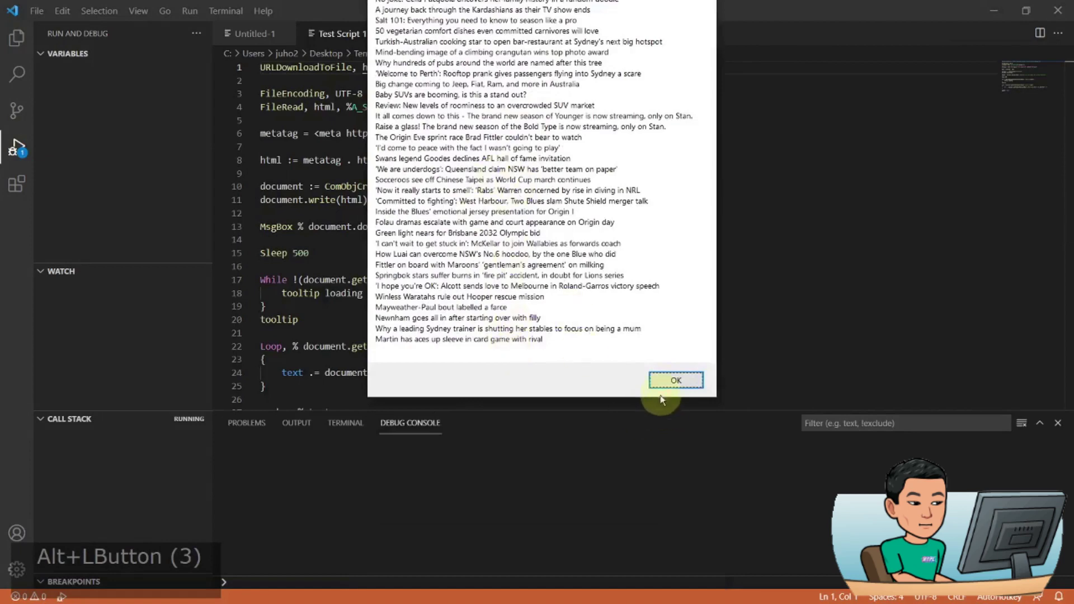
{"action": "left_click", "coordinate": [672, 384]}
{"action": "scroll", "scroll_direction": "down", "scroll_amount": 3}
{"action": "scroll", "scroll_direction": "up", "scroll_amount": 3}
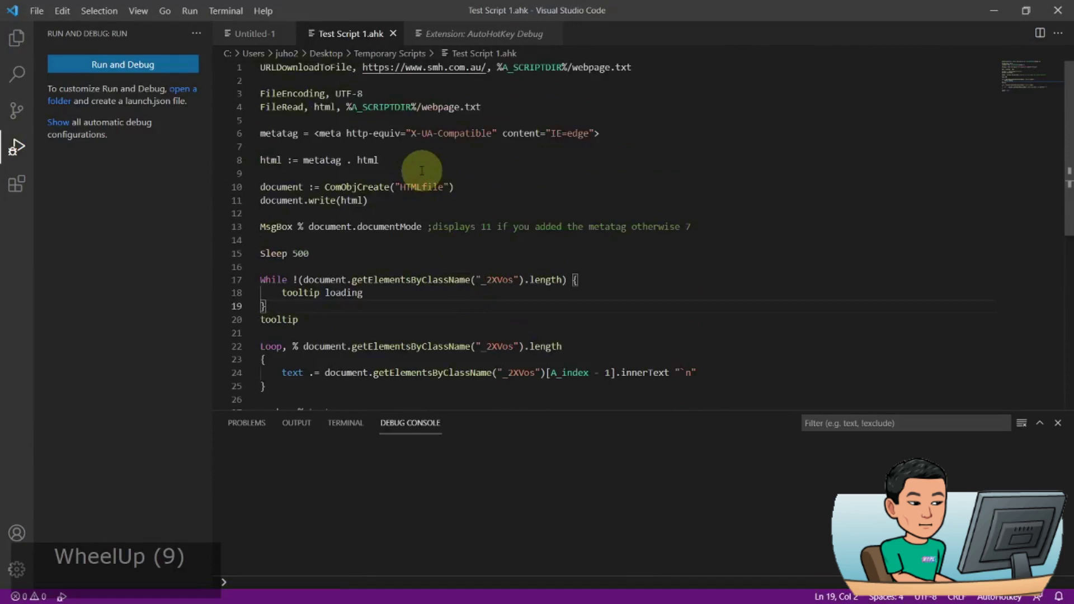